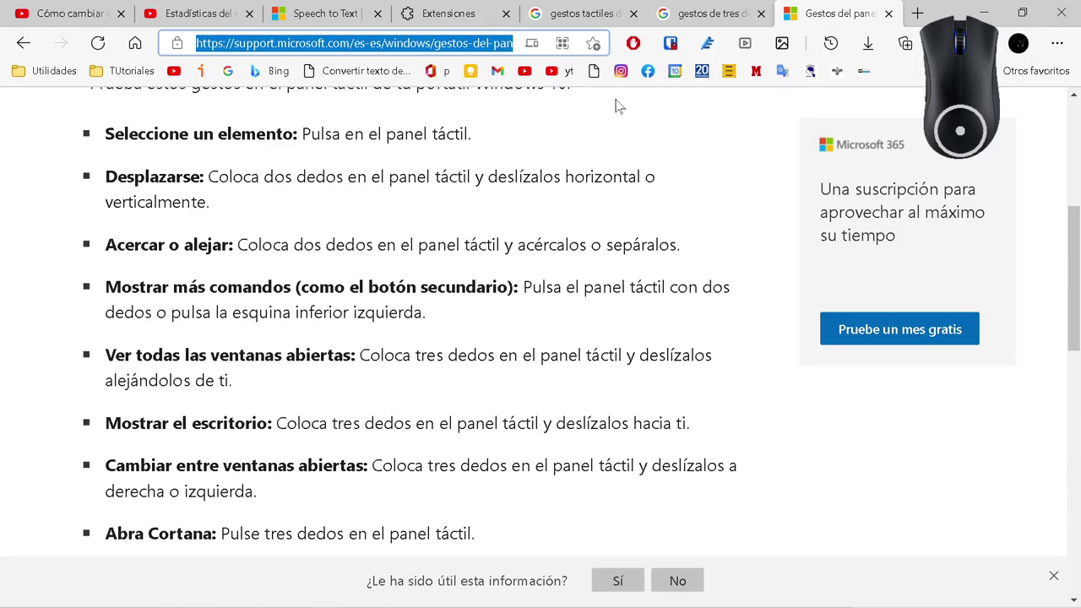
Dismiss the address-bar context menu in Edge and start a Windows search for touch settings.
right_click(439, 41)
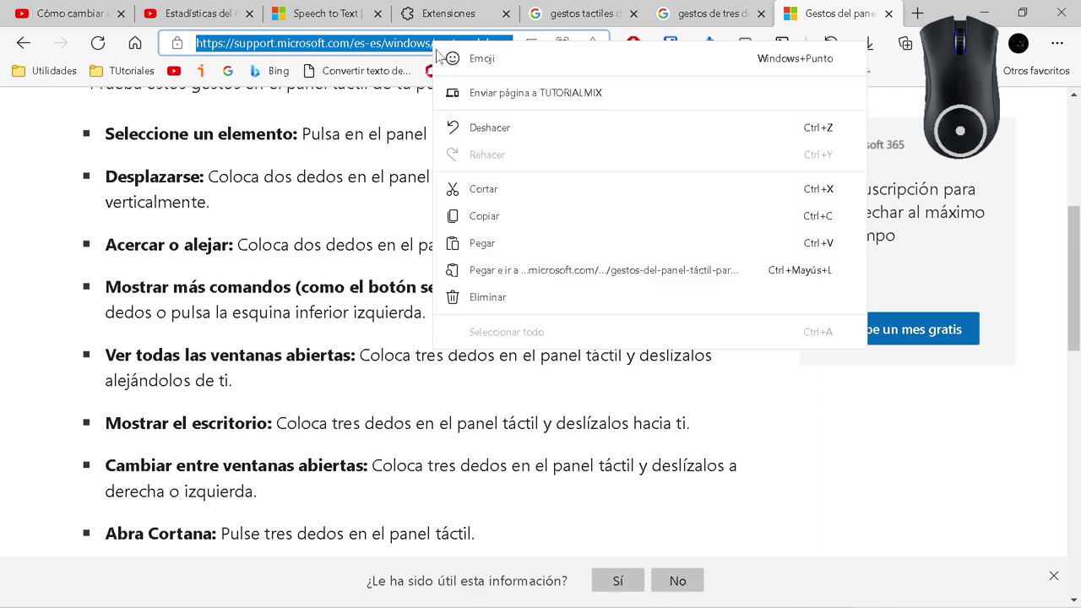
left_click(516, 214)
scroll("up", 3)
scroll("down", 3)
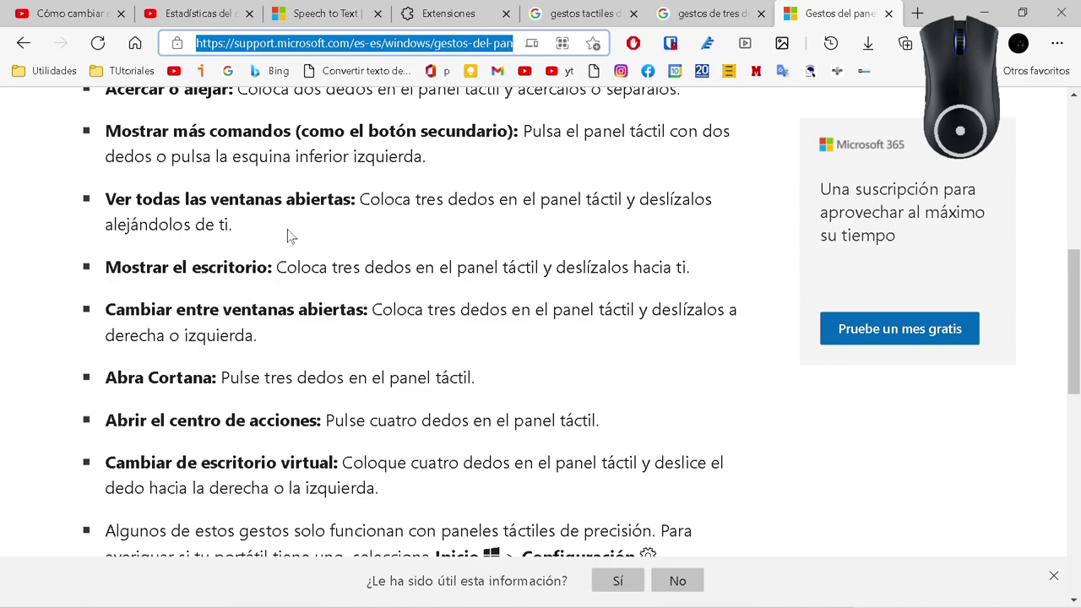
scroll("up", 3)
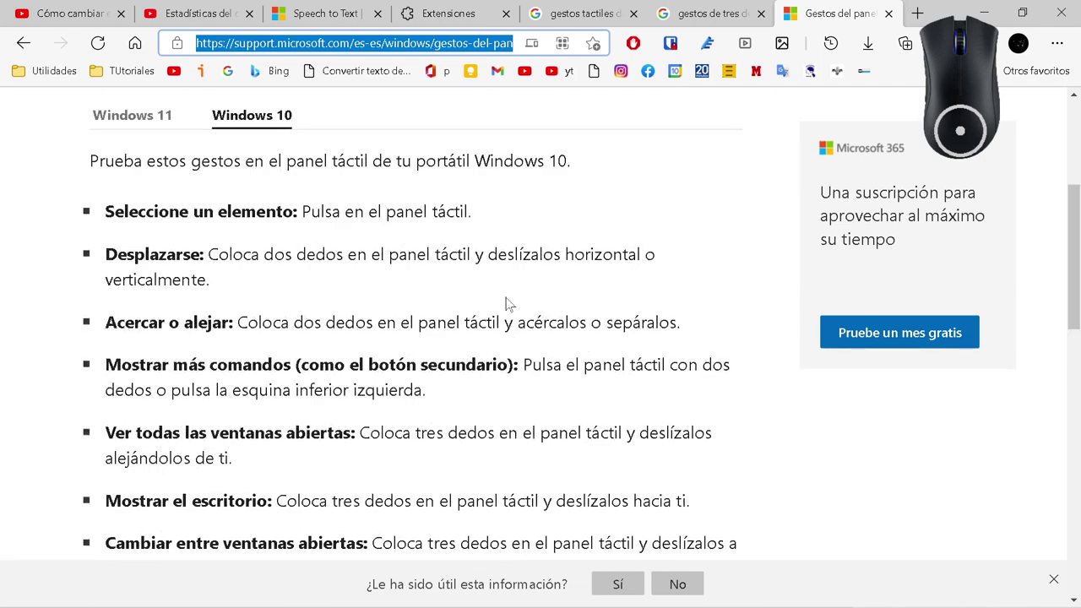
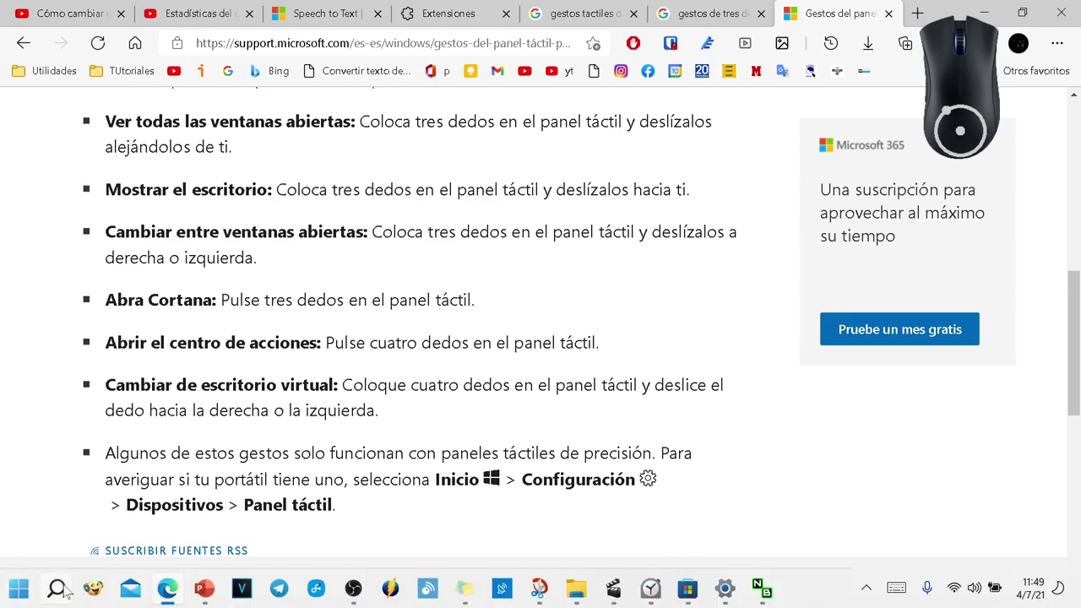
left_click(71, 592)
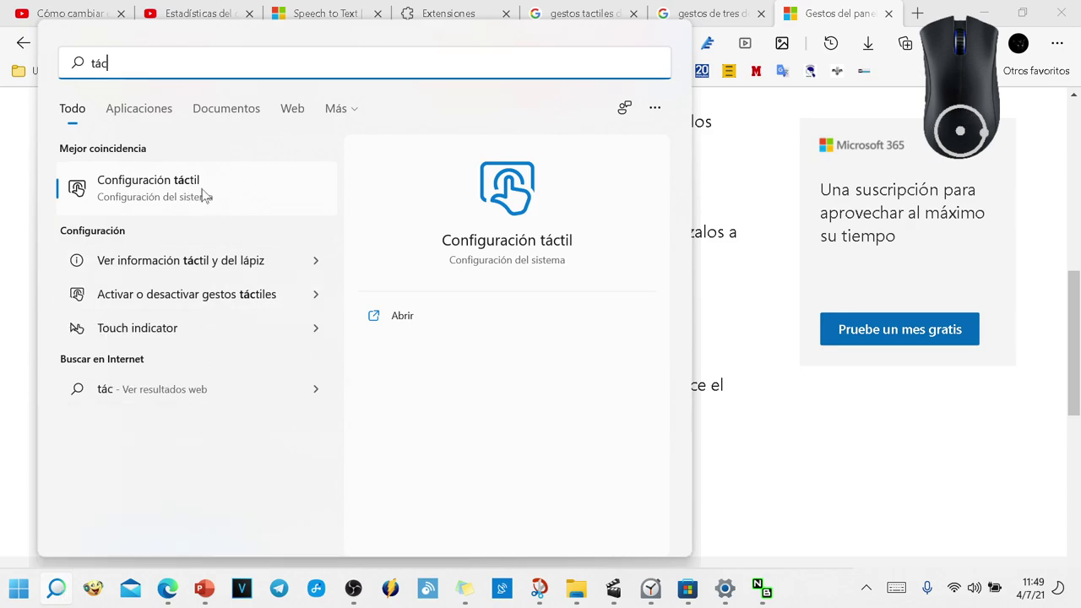
left_click(195, 186)
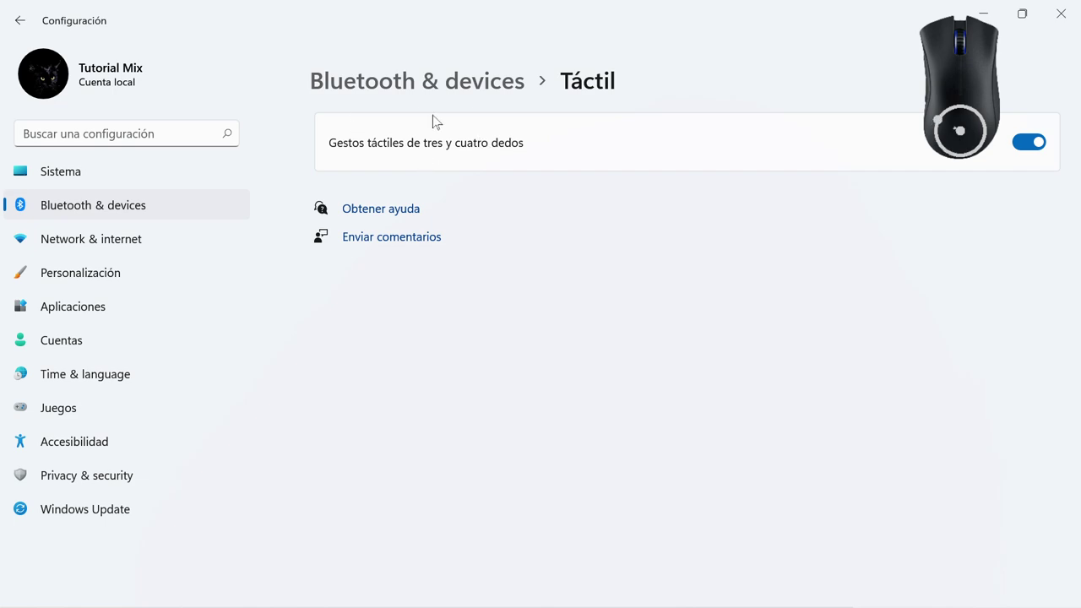
left_click(1042, 142)
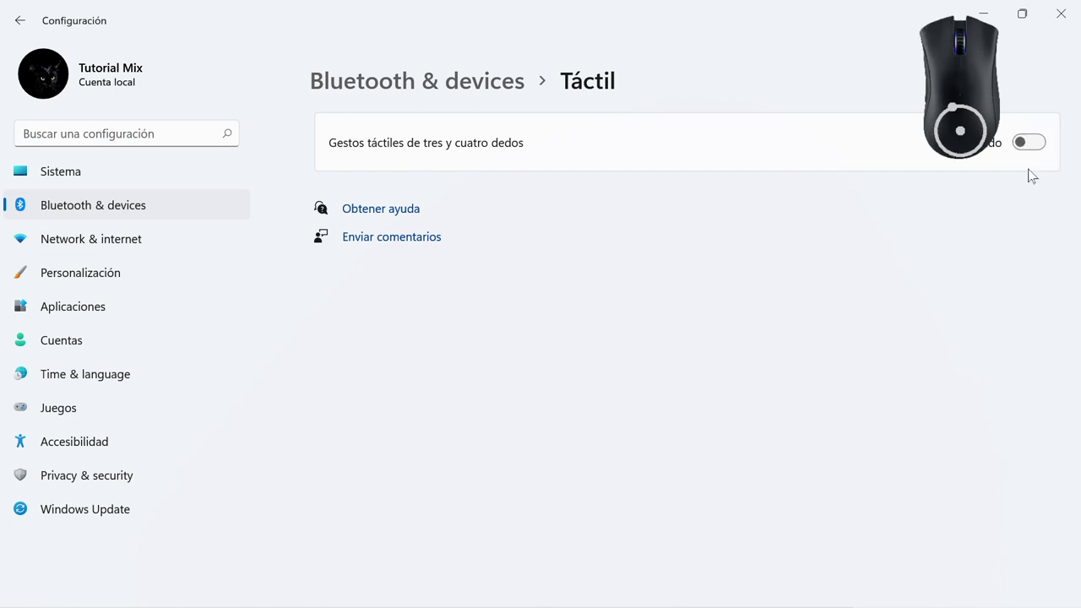
left_click(1024, 142)
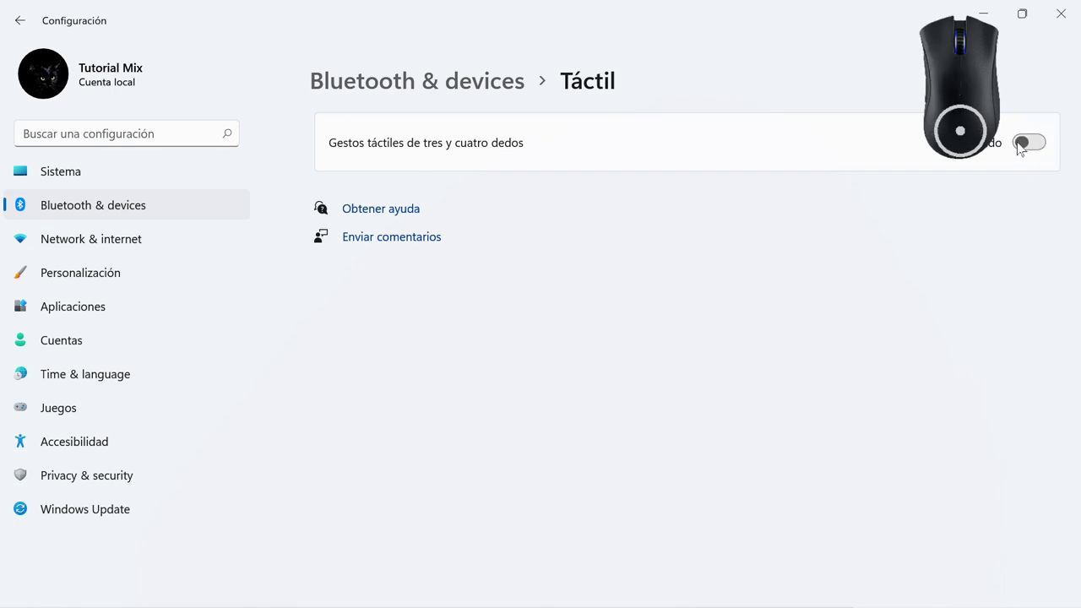